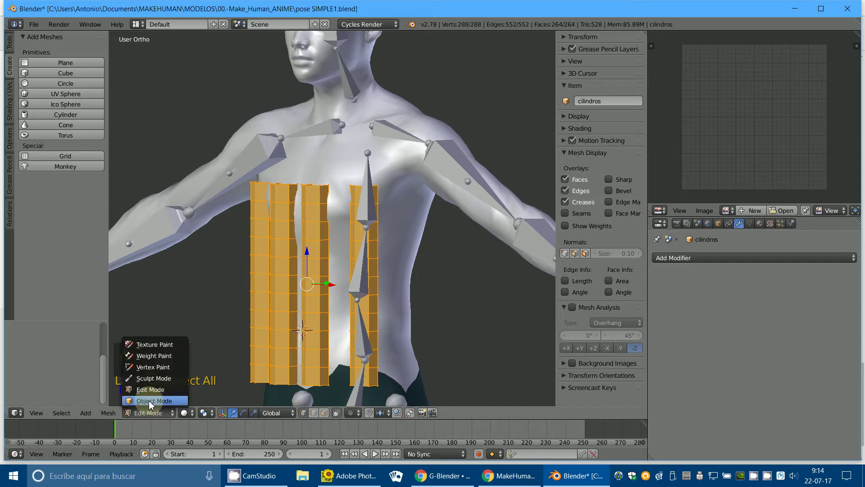
# Leave the tube edit, then hide the body mesh to expose the tubes and skeleton
pyautogui.moveTo(220, 372); pyautogui.dragTo(459, 244)
pyautogui.press('KP_1')
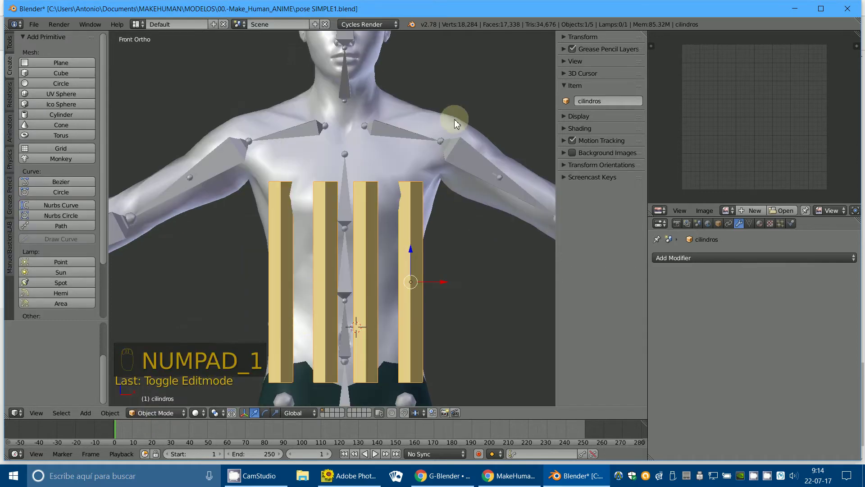
pyautogui.click(458, 116)
pyautogui.press('h')
# Parent the tubes to human_skeleton with automatic weights (Ctrl+P), then unhide the body
pyautogui.moveTo(416, 268); pyautogui.dragTo(344, 165)
pyautogui.moveTo(345, 167); pyautogui.dragTo(326, 157)
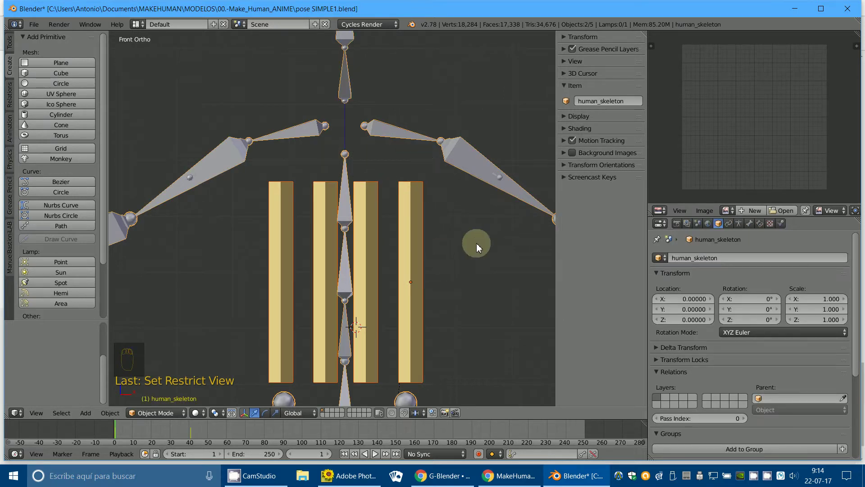
pyautogui.moveTo(594, 182); pyautogui.dragTo(489, 250)
pyautogui.click(488, 250)
pyautogui.rightClick(488, 251)
pyautogui.press('ctrl+p')
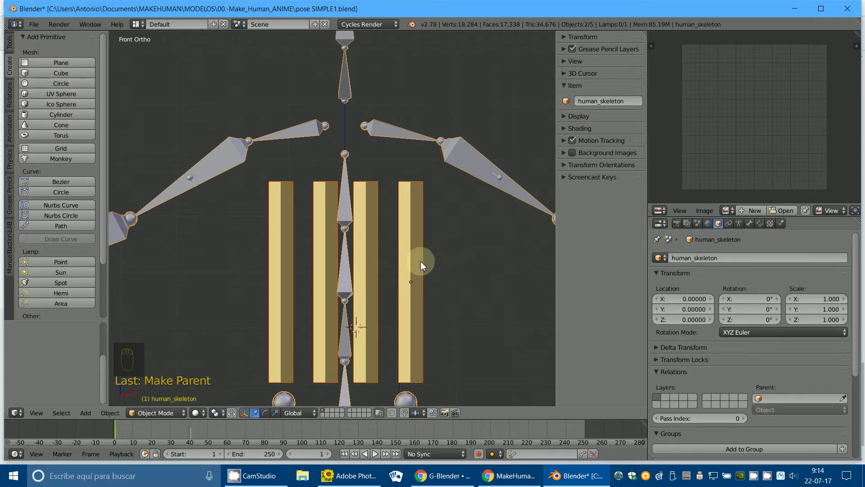
pyautogui.press('alt+h')
# Rotate spine03 in Pose Mode to verify the tubes bend, then cancel to restore their rest shape
pyautogui.moveTo(348, 268); pyautogui.dragTo(247, 304)
pyautogui.moveTo(193, 355); pyautogui.dragTo(151, 418)
pyautogui.moveTo(150, 418); pyautogui.dragTo(355, 207)
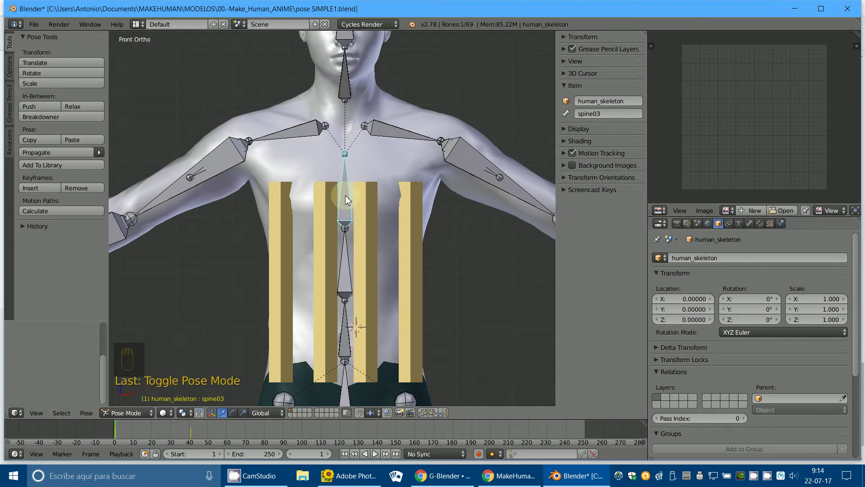
pyautogui.moveTo(347, 196); pyautogui.dragTo(418, 130)
pyautogui.press('r')
pyautogui.click(417, 129)
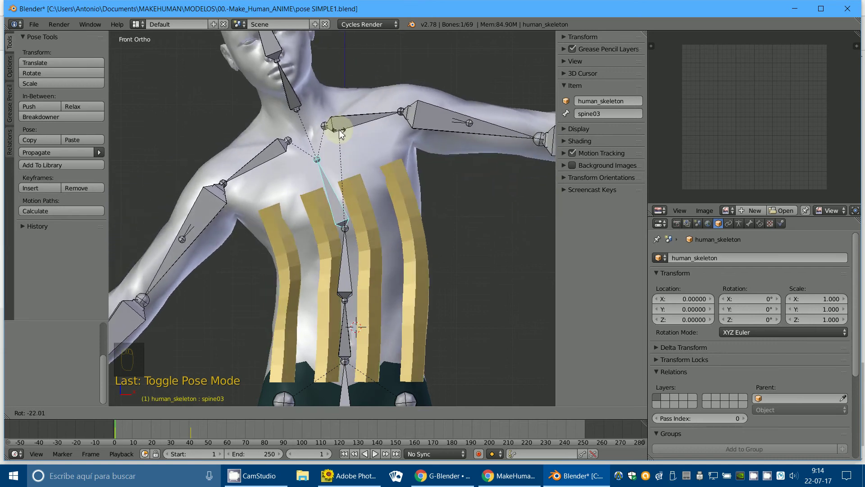
pyautogui.middleClick(338, 136)
# Add a Subdivision Surface modifier below Armature on cilindros and shade the tubes smooth
pyautogui.moveTo(412, 263); pyautogui.dragTo(756, 229)
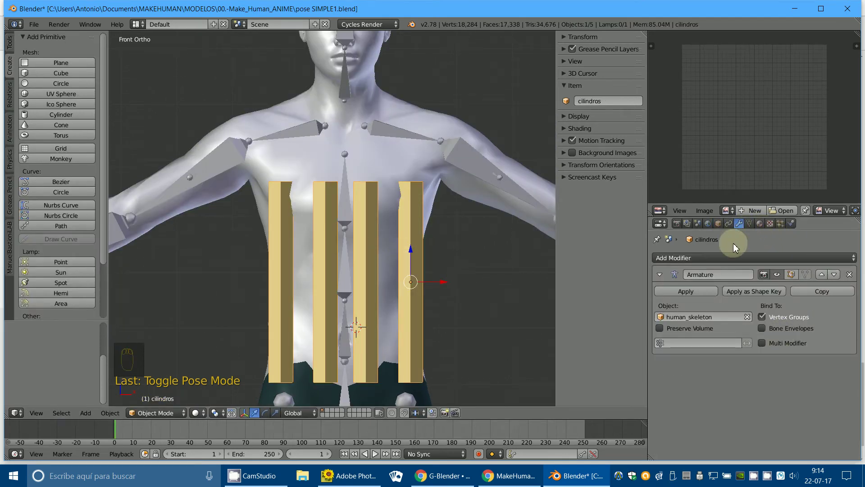
pyautogui.moveTo(716, 260); pyautogui.dragTo(676, 430)
pyautogui.moveTo(754, 421); pyautogui.dragTo(620, 291)
# Rotate spine02 in Pose Mode so the smoothed tubes curve with the torso
pyautogui.moveTo(10, 45); pyautogui.dragTo(350, 244)
pyautogui.moveTo(348, 260); pyautogui.dragTo(375, 177)
pyautogui.press('r')
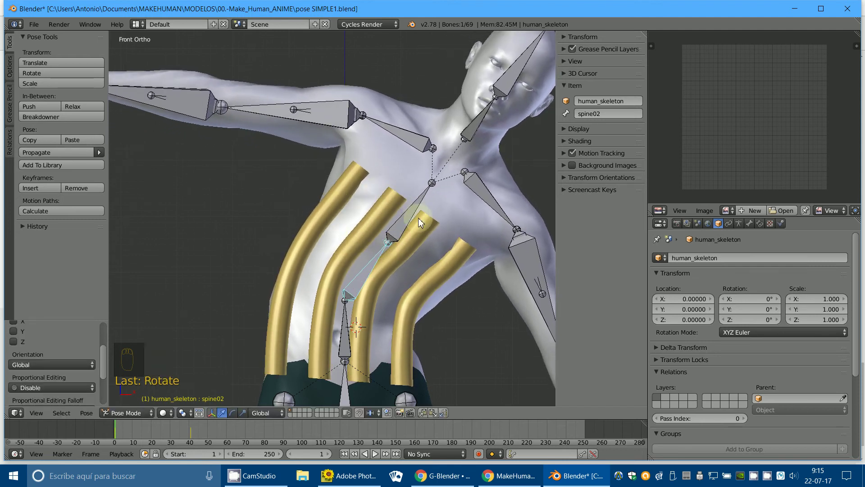
# Select spine02 on the armature in Pose Mode, toggling wireframe to see the tubes closely
pyautogui.moveTo(409, 337); pyautogui.dragTo(585, 271)
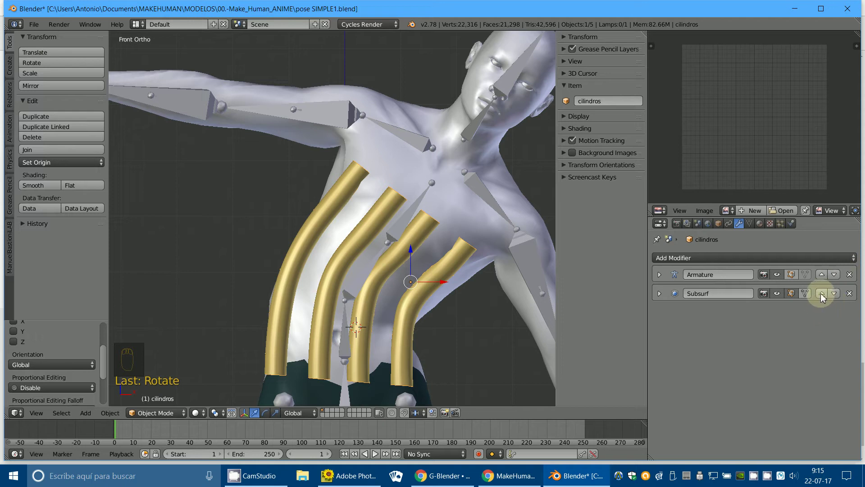
pyautogui.moveTo(821, 296); pyautogui.dragTo(409, 335)
pyautogui.moveTo(408, 336); pyautogui.dragTo(360, 183)
pyautogui.moveTo(360, 183); pyautogui.dragTo(375, 183)
pyautogui.press('z')
pyautogui.press('z')
pyautogui.click(374, 183)
pyautogui.rightClick(375, 183)
# Rotate spine02 about -72° to bend the tubes sharply, then select the cylinders
pyautogui.press('r')
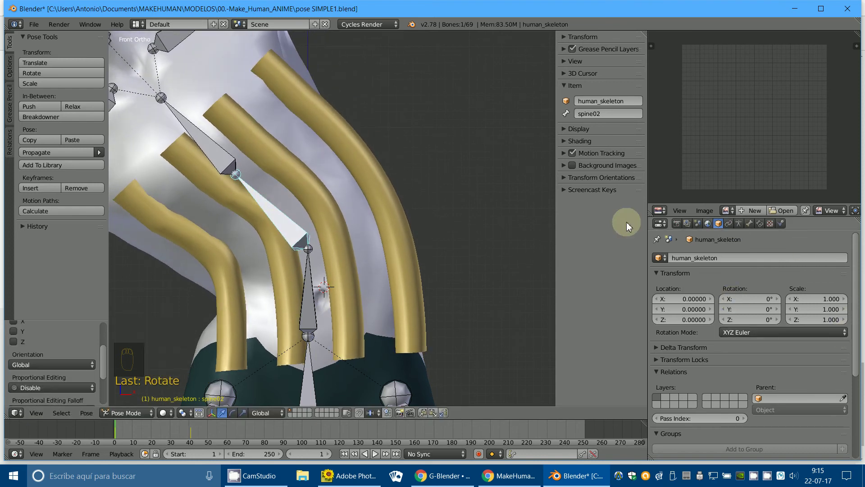
pyautogui.moveTo(400, 245); pyautogui.dragTo(826, 281)
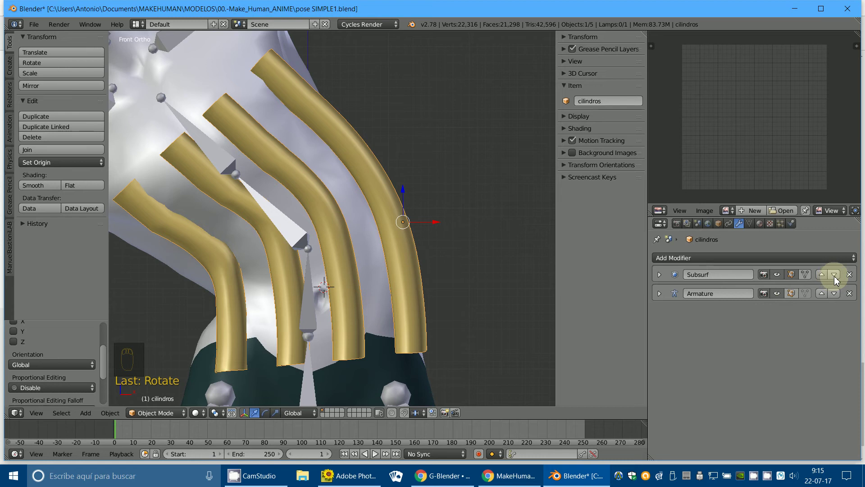
pyautogui.moveTo(835, 279); pyautogui.dragTo(363, 297)
pyautogui.moveTo(363, 297); pyautogui.dragTo(363, 297)
pyautogui.rightClick(363, 297)
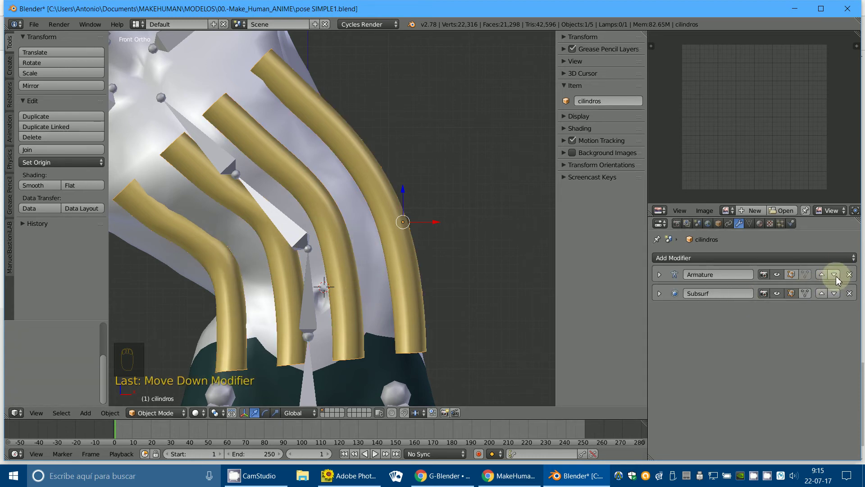
# Move Subsurf above Armature in the stack and expand it to show Catmull-Clark at 2 subdivisions
pyautogui.moveTo(841, 280); pyautogui.dragTo(701, 309)
pyautogui.click(702, 309)
pyautogui.moveTo(835, 279); pyautogui.dragTo(839, 278)
pyautogui.click(836, 277)
pyautogui.moveTo(697, 336); pyautogui.dragTo(688, 281)
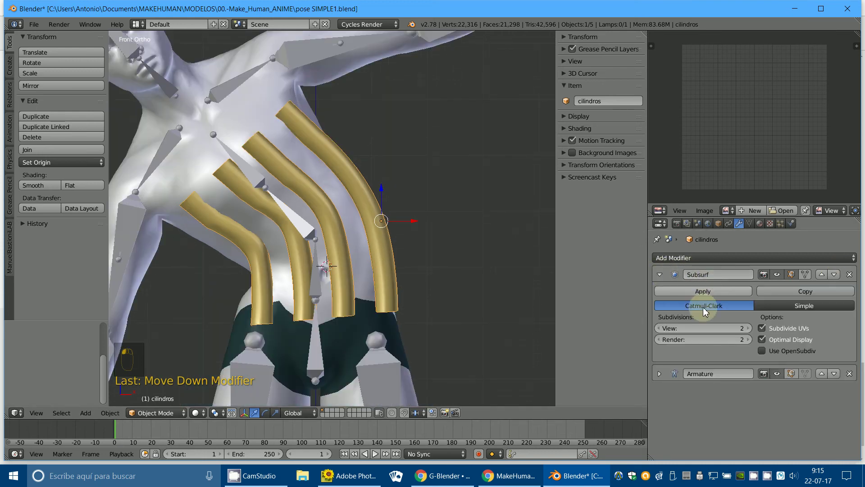
# Repose spine03 with a rotation to bend the torso again
pyautogui.moveTo(345, 309); pyautogui.dragTo(262, 157)
pyautogui.press('r')
pyautogui.moveTo(261, 157); pyautogui.dragTo(282, 146)
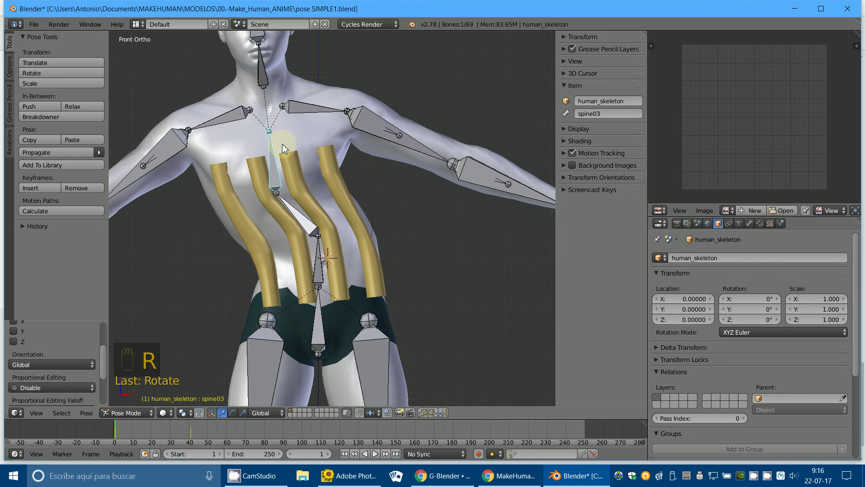
# Move Armature back above Subsurf on cilindros and orbit around the posed torso
pyautogui.moveTo(365, 257); pyautogui.dragTo(670, 276)
pyautogui.moveTo(661, 274); pyautogui.dragTo(836, 276)
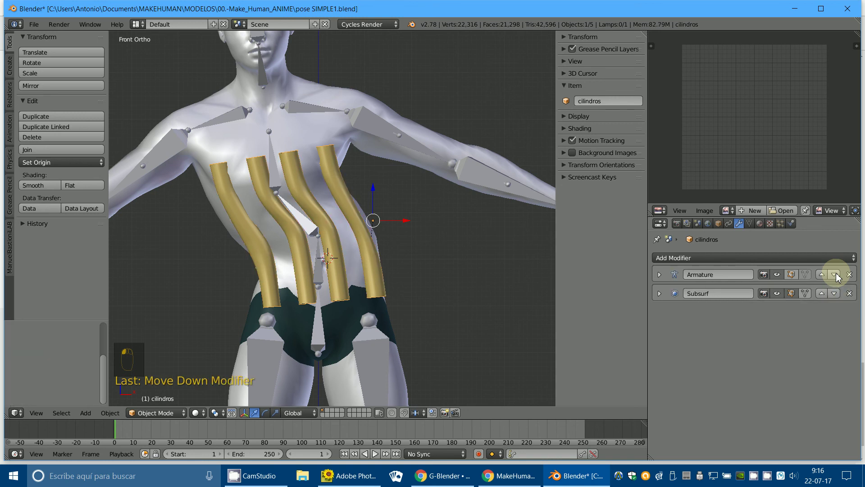
pyautogui.moveTo(427, 318); pyautogui.dragTo(451, 319)
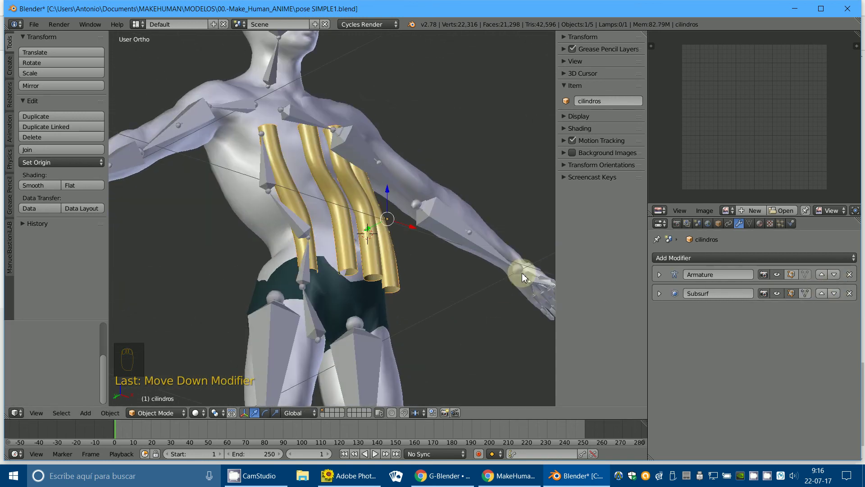